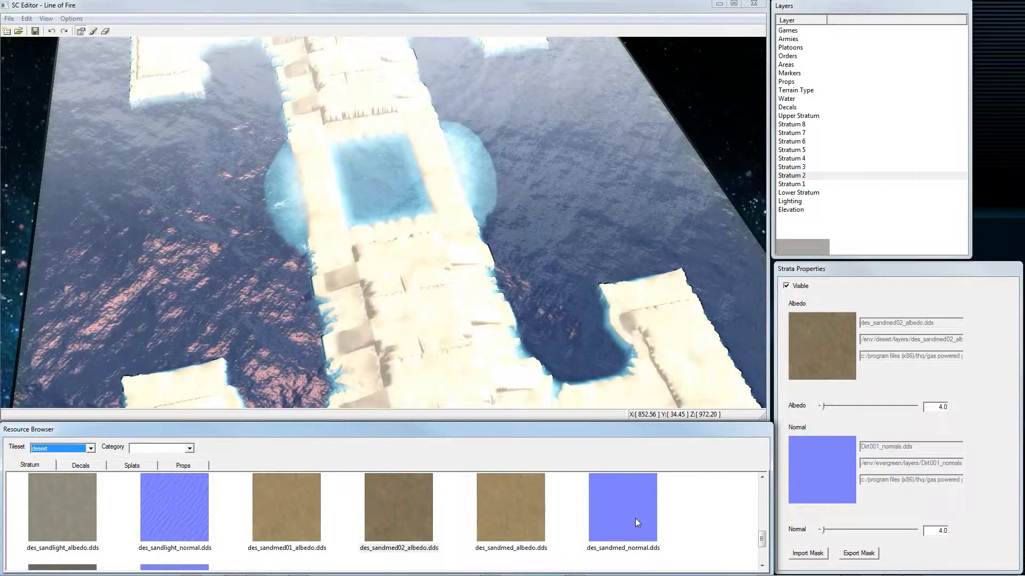
Step: Assign des_sandmed_normal to Stratum 2, then switch Stratum 3's texture library to the tropical tileset
left_click(637, 521)
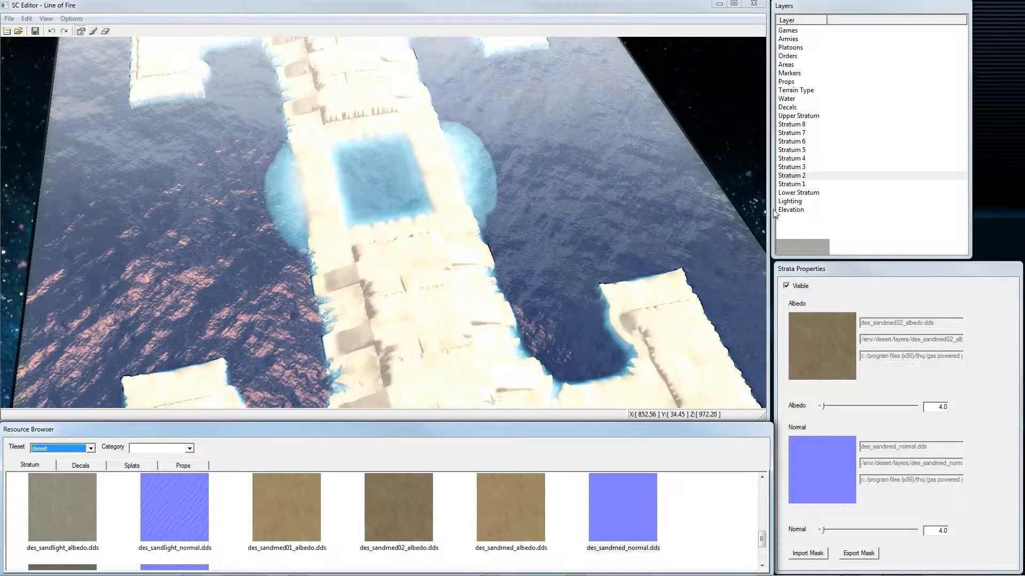
left_click(794, 170)
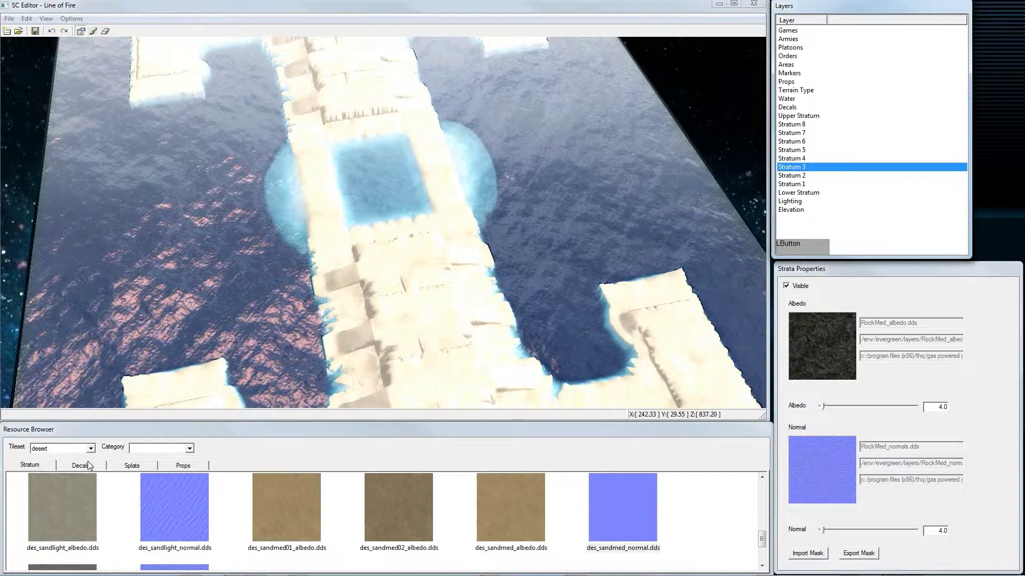
left_click(95, 453)
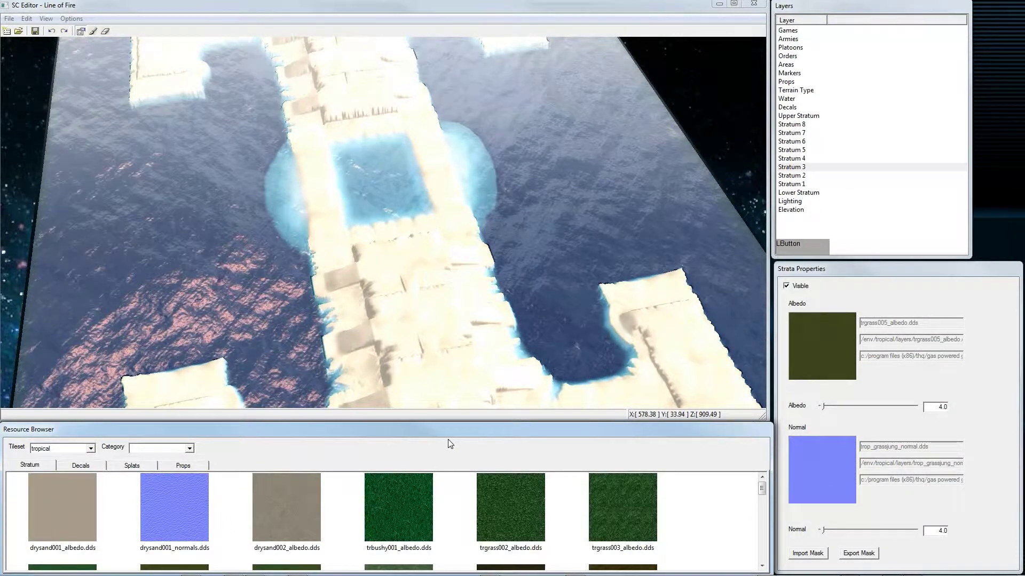
Step: Import Sand_Beach_Mask.raw as the mask for Stratum 1's des_sanddark layer
left_click(812, 195)
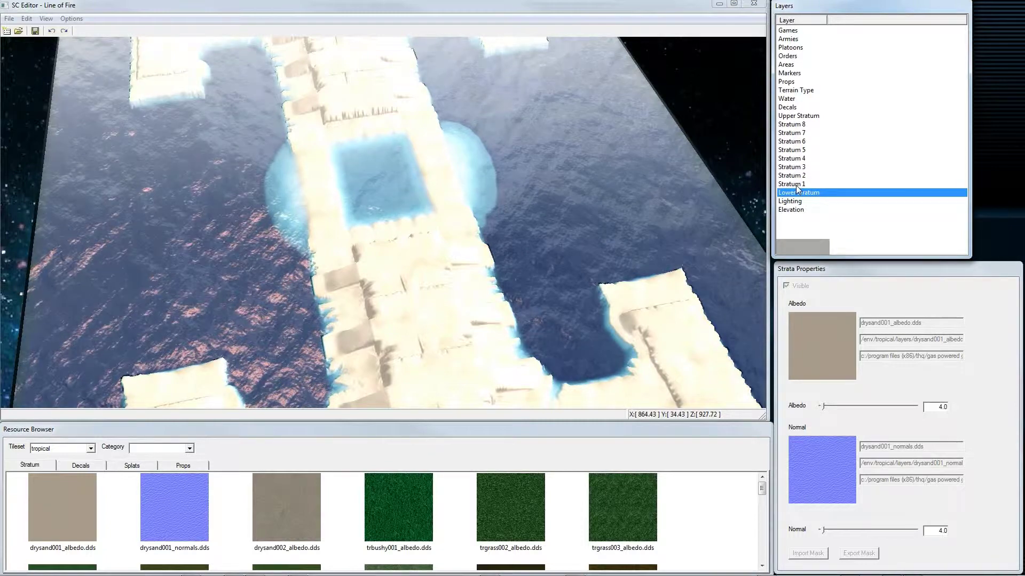
left_click(798, 189)
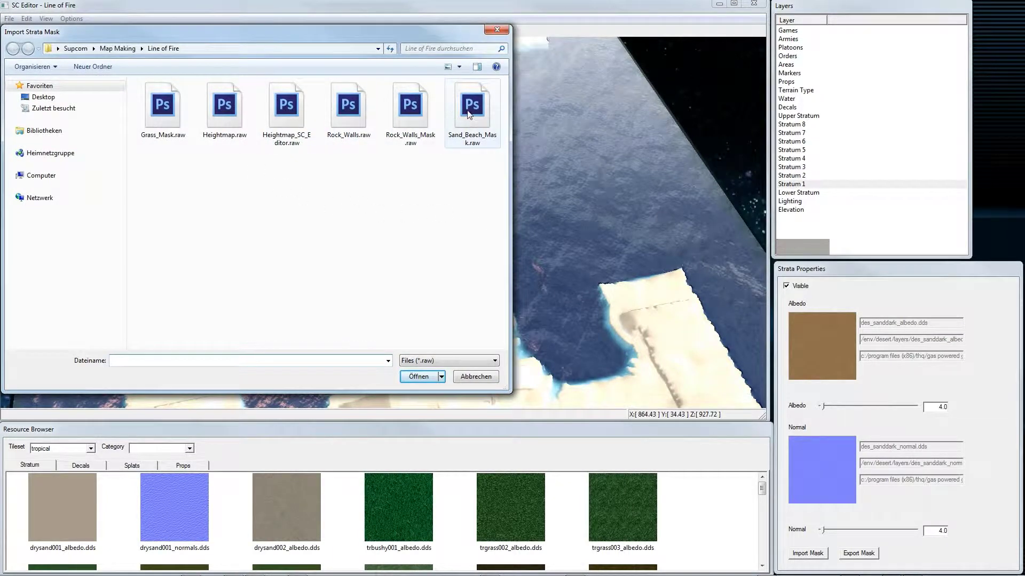
left_click(469, 114)
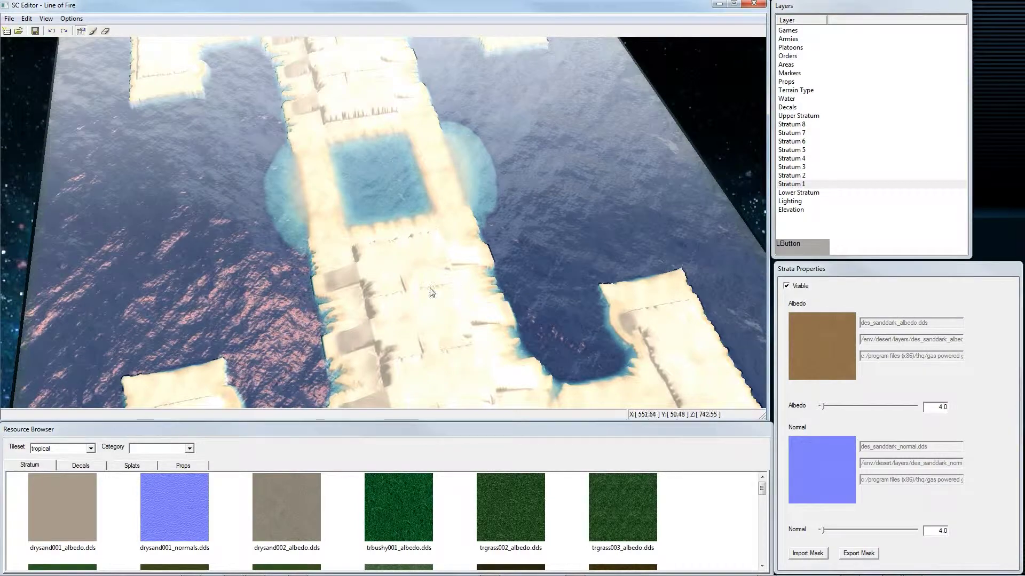
middle_click(379, 321)
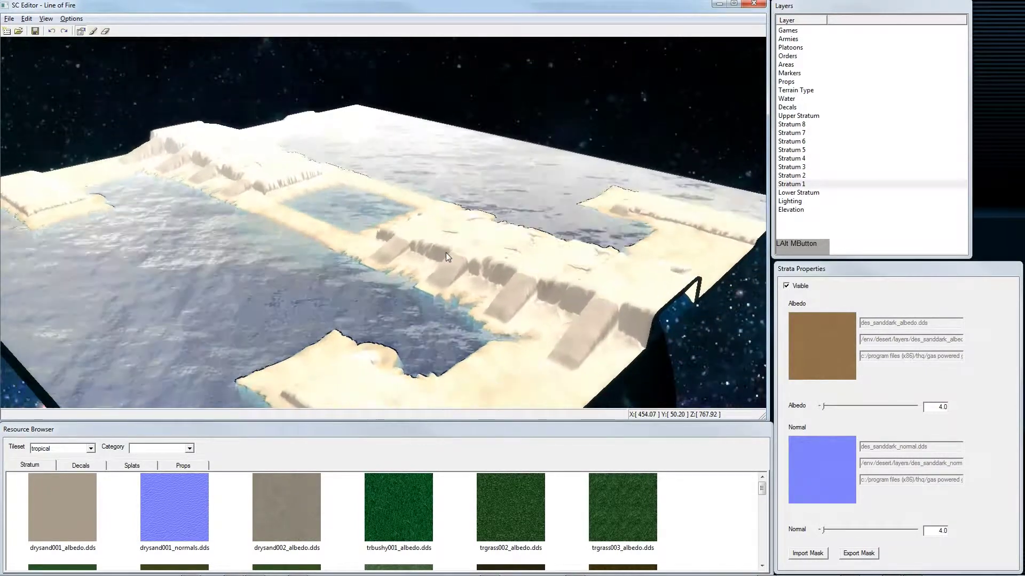
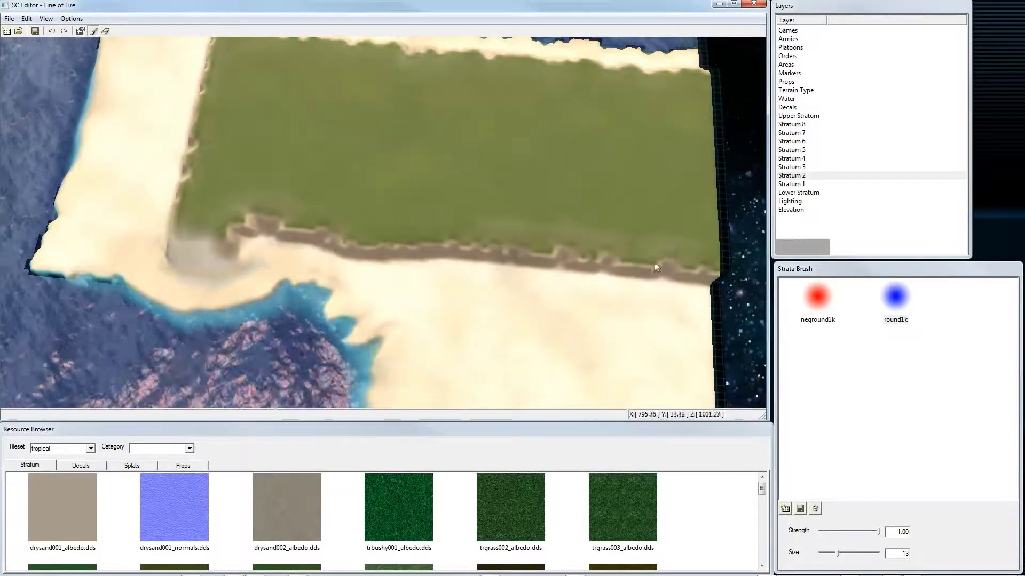
Step: Brush Stratum 2 sand (size 15) onto successive cliff edges along the grass plateaus
left_click(181, 301)
middle_click(206, 343)
middle_click(329, 341)
left_click(359, 216)
middle_click(430, 218)
left_click(330, 212)
middle_click(453, 279)
left_click(362, 307)
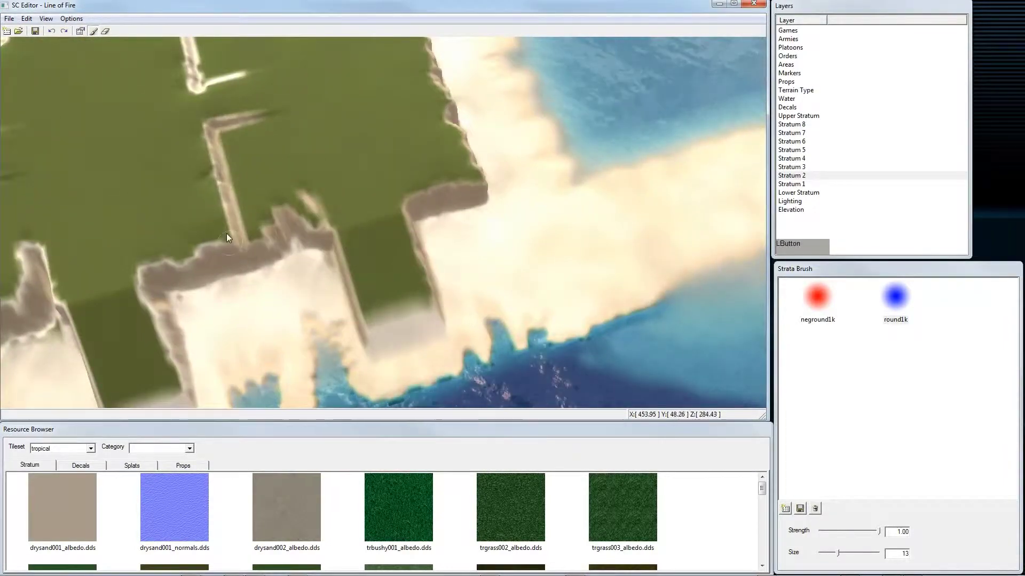
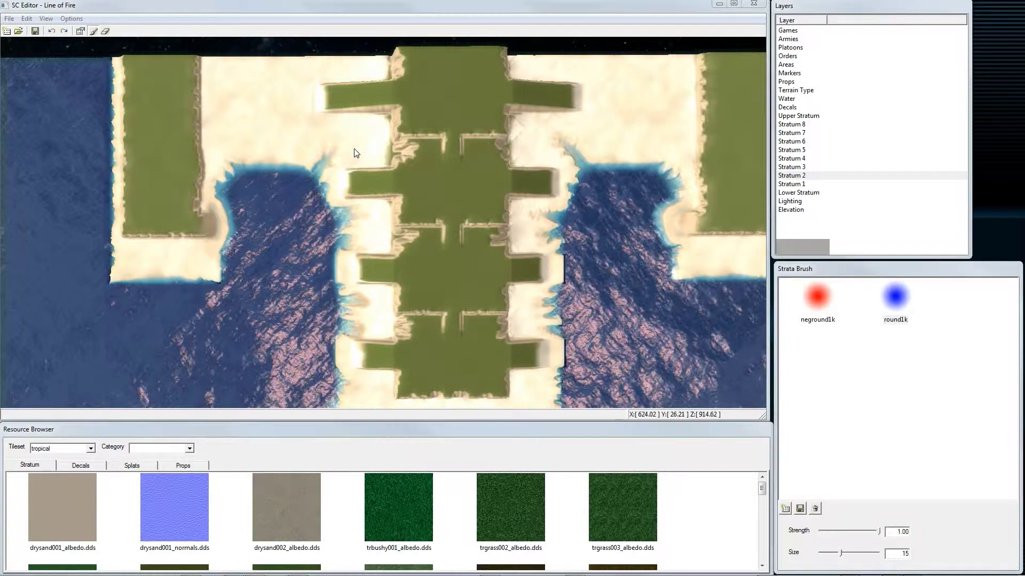
Step: Lower the map's light multiplier to 1.2 and inspect the lit terrain
left_click(800, 206)
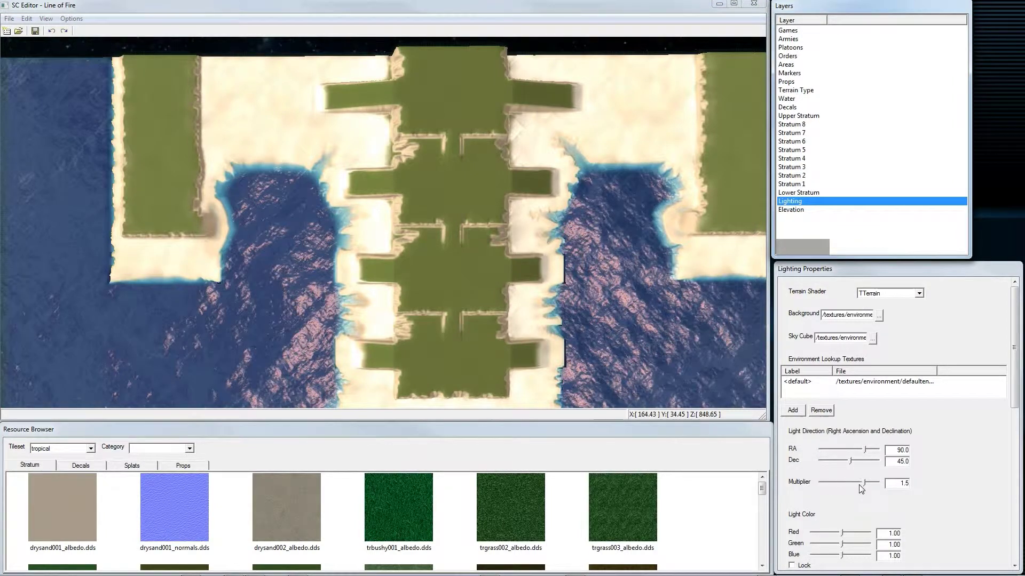
left_click(865, 488)
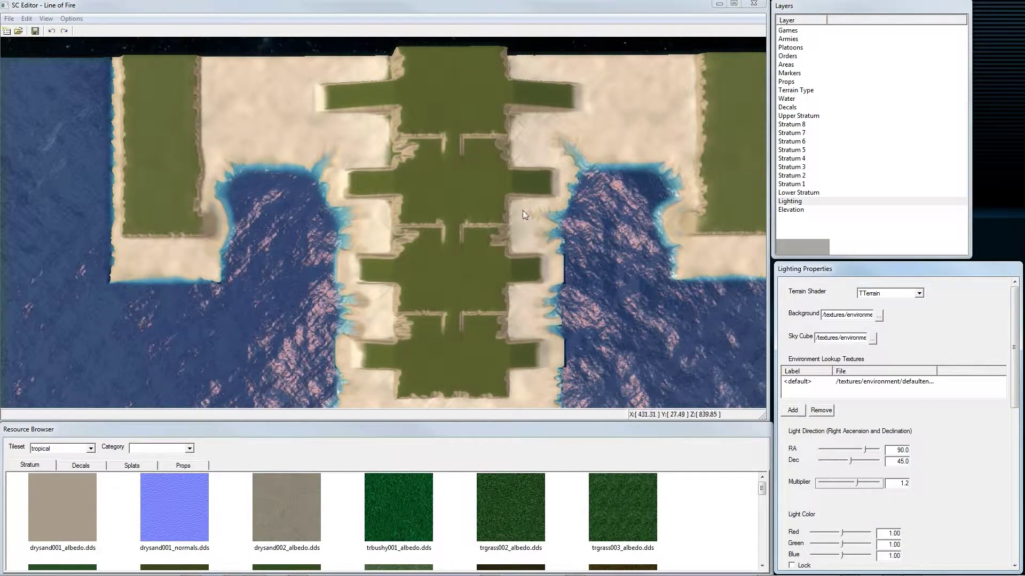
middle_click(389, 250)
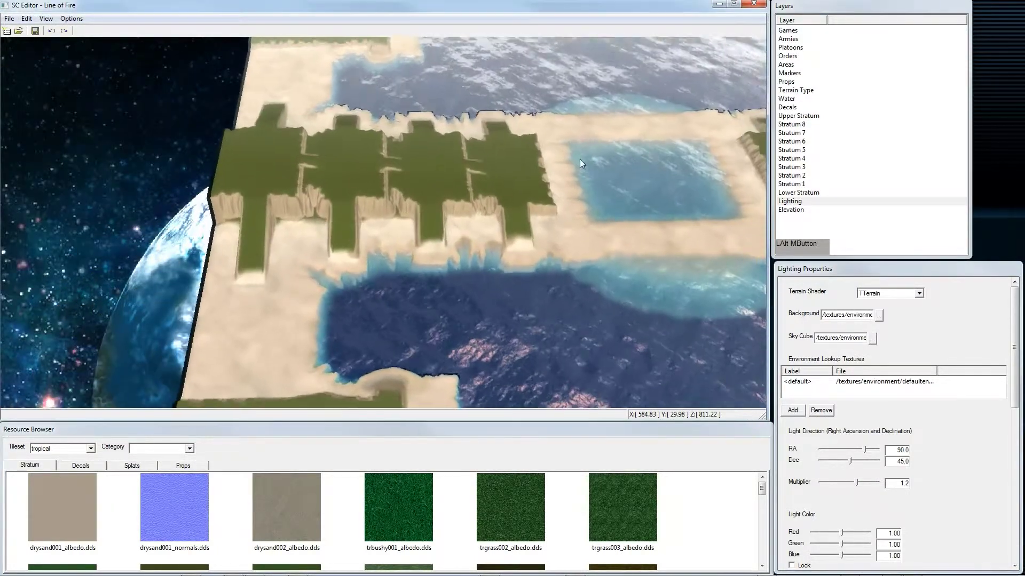
middle_click(350, 230)
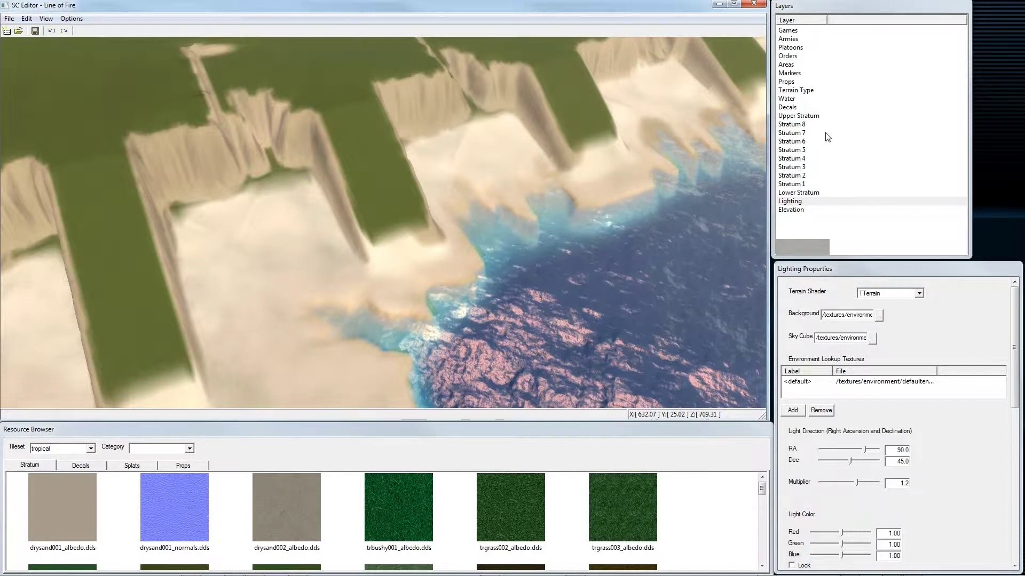
Step: Paint Stratum 3 grass near the plateau using the round1k brush
left_click(801, 172)
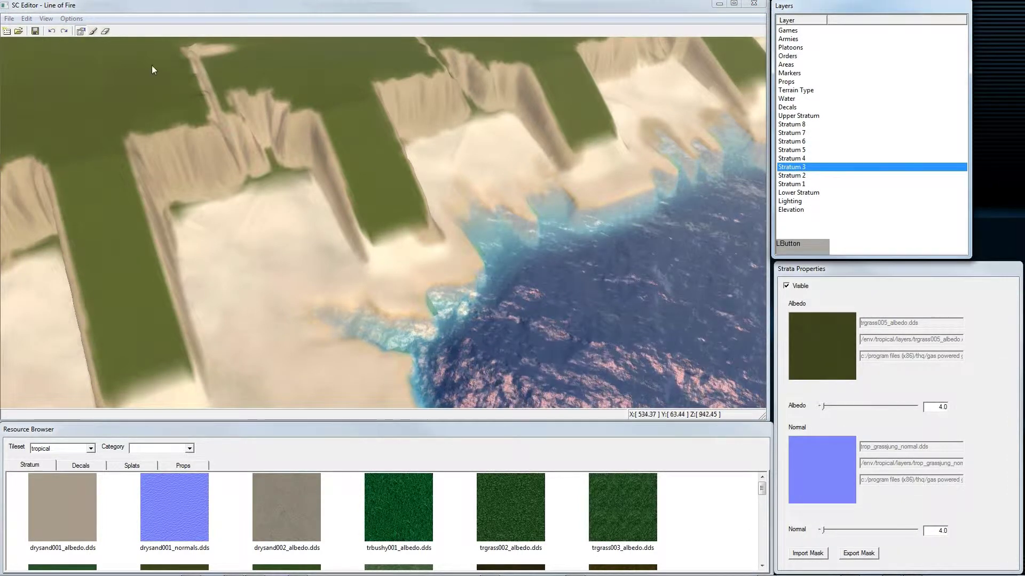
left_click(95, 36)
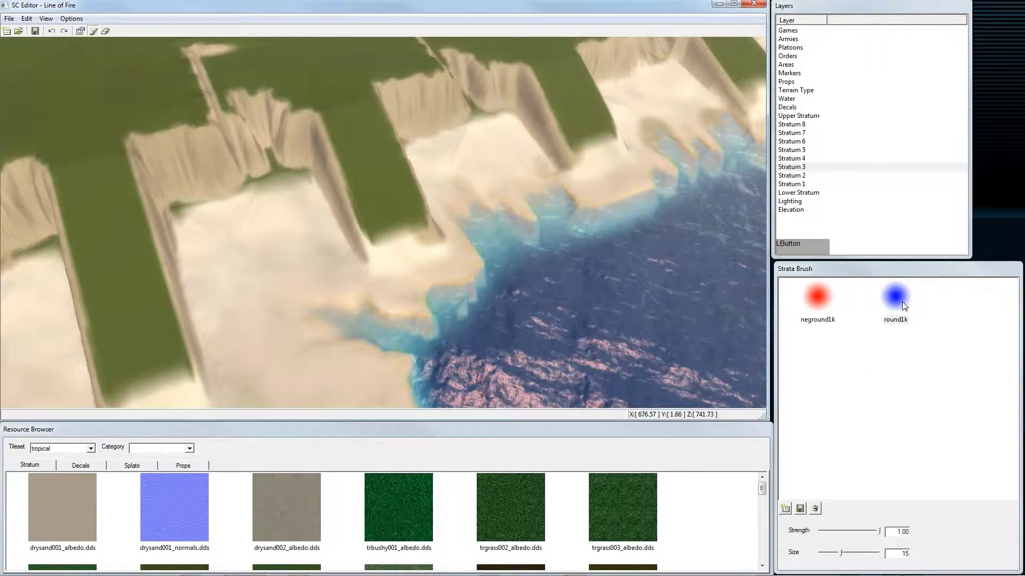
left_click(902, 306)
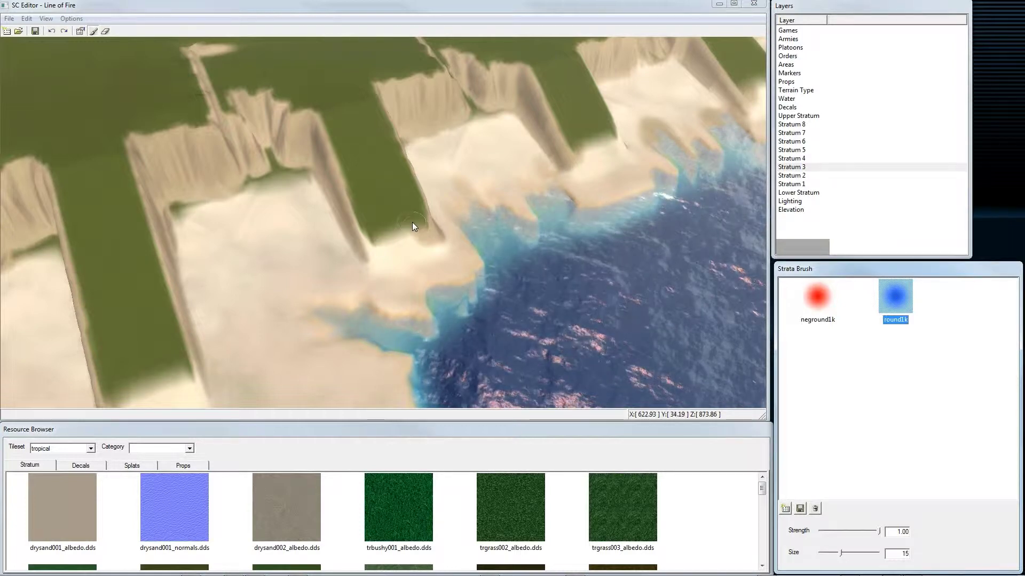
left_click(417, 226)
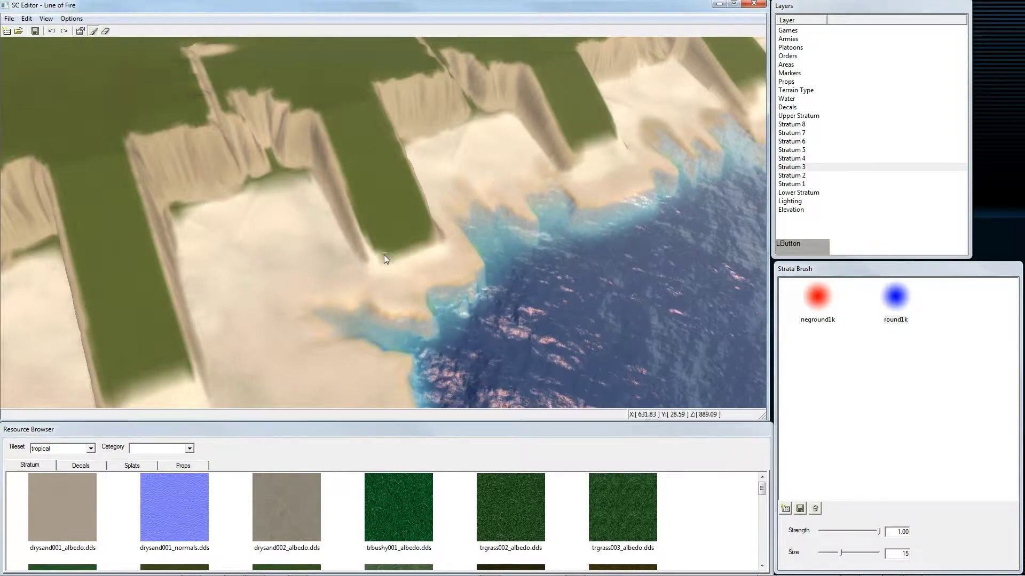
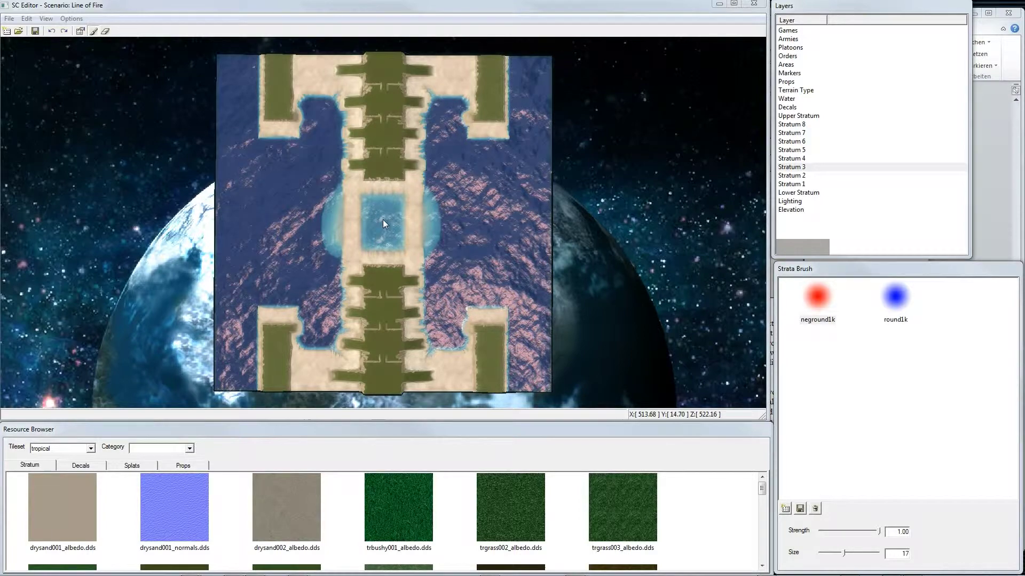
Step: Activate the Props layer and filter the tropical prop library to the trees category
left_click(789, 86)
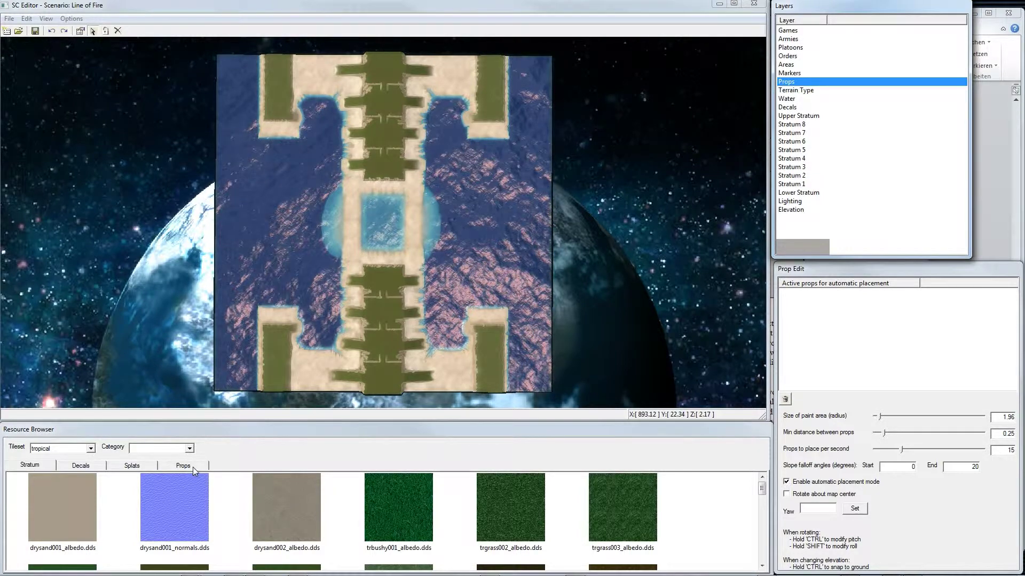
left_click(187, 471)
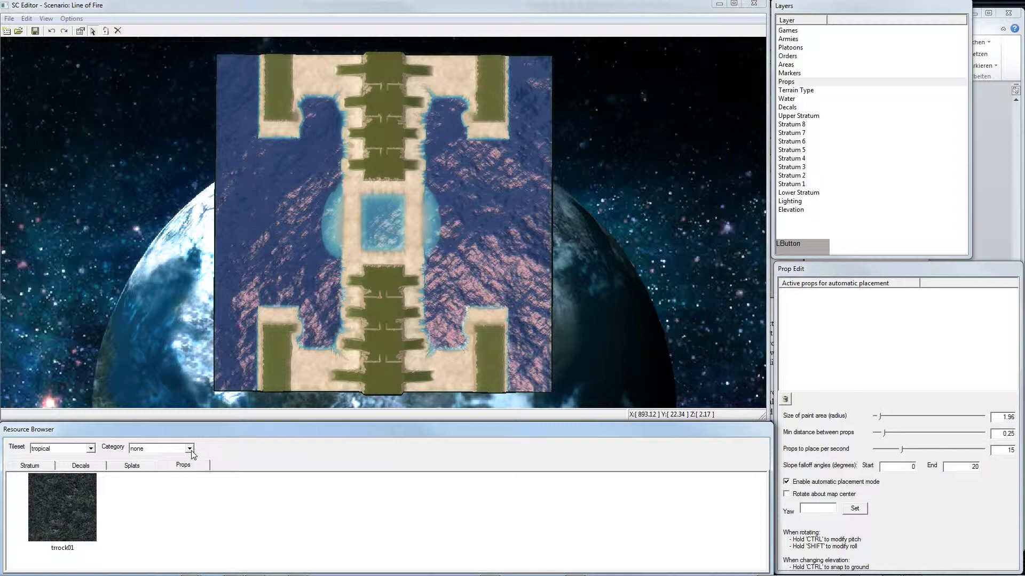
left_click(193, 454)
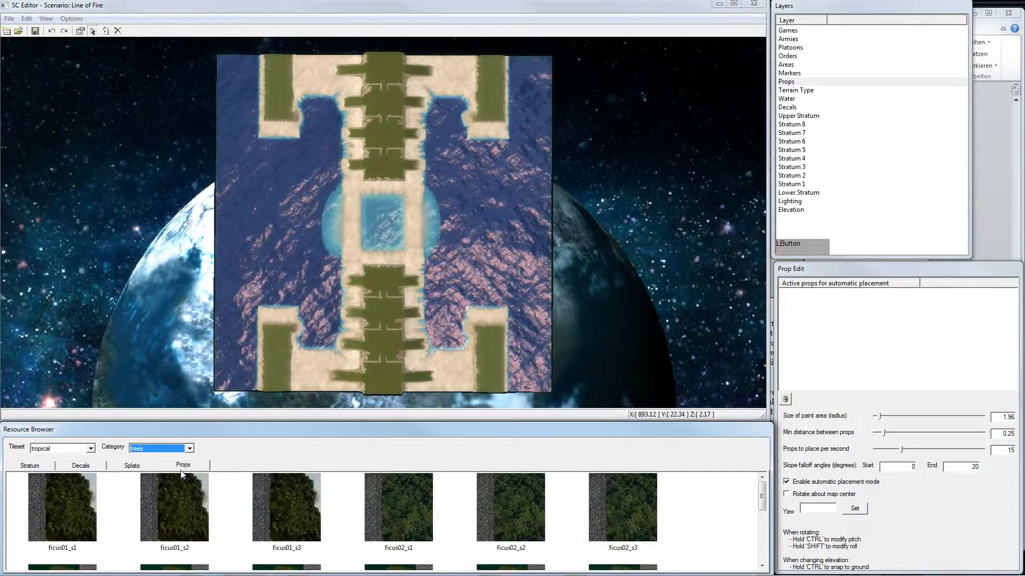
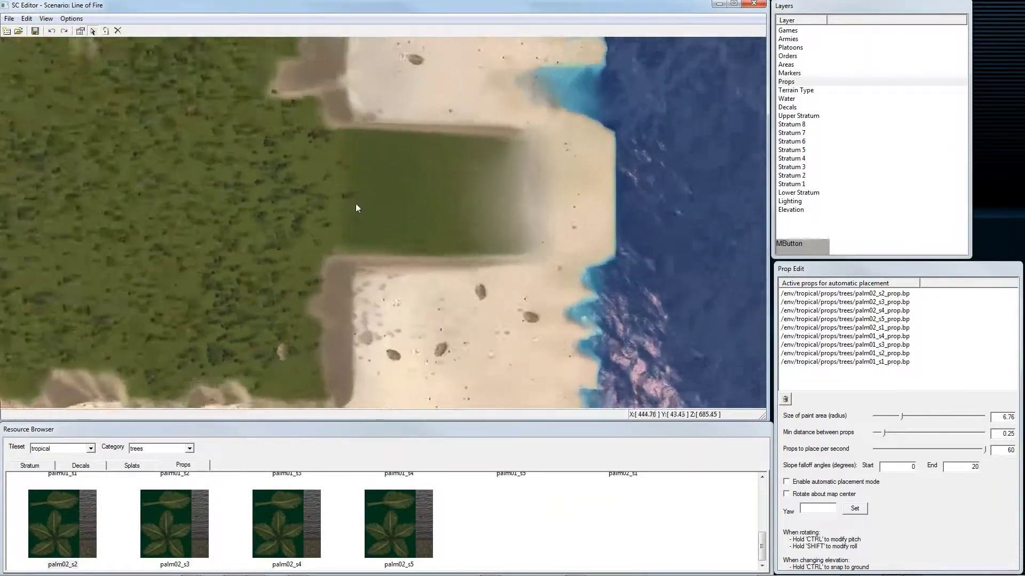
Step: Delete the leftover trees on the ramps and save the Line of Fire map
left_click(275, 127)
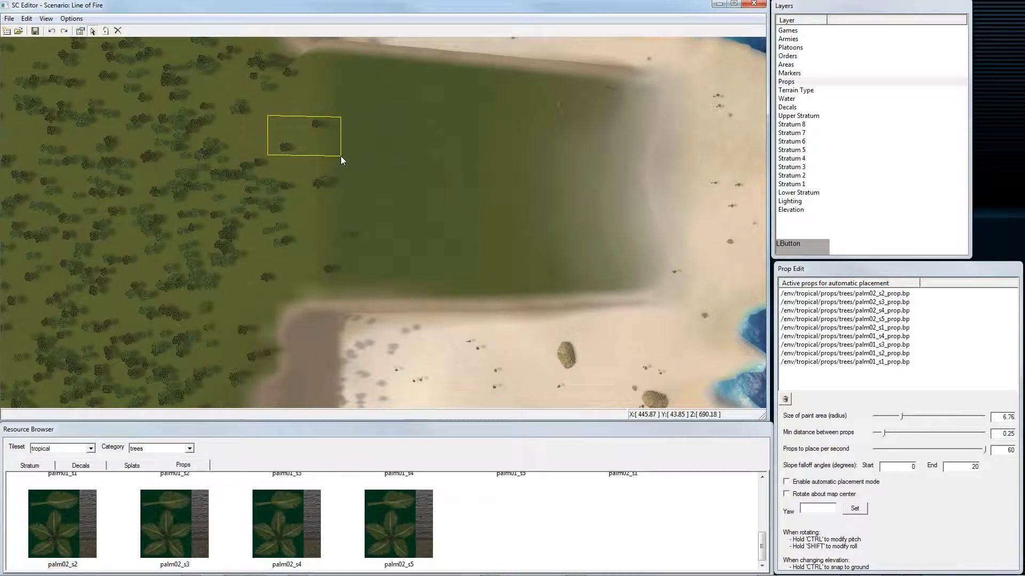
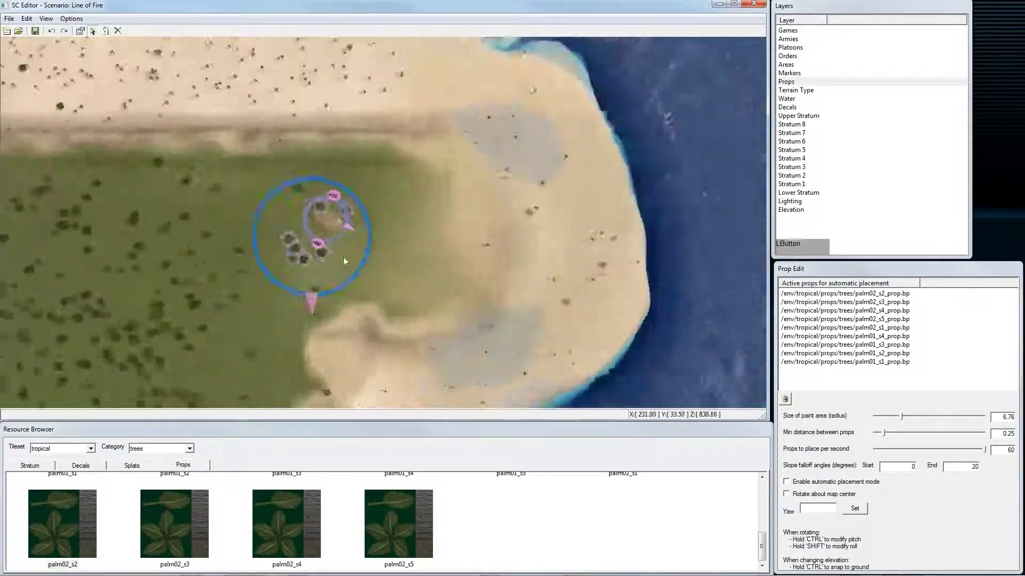
left_click(426, 173)
middle_click(472, 163)
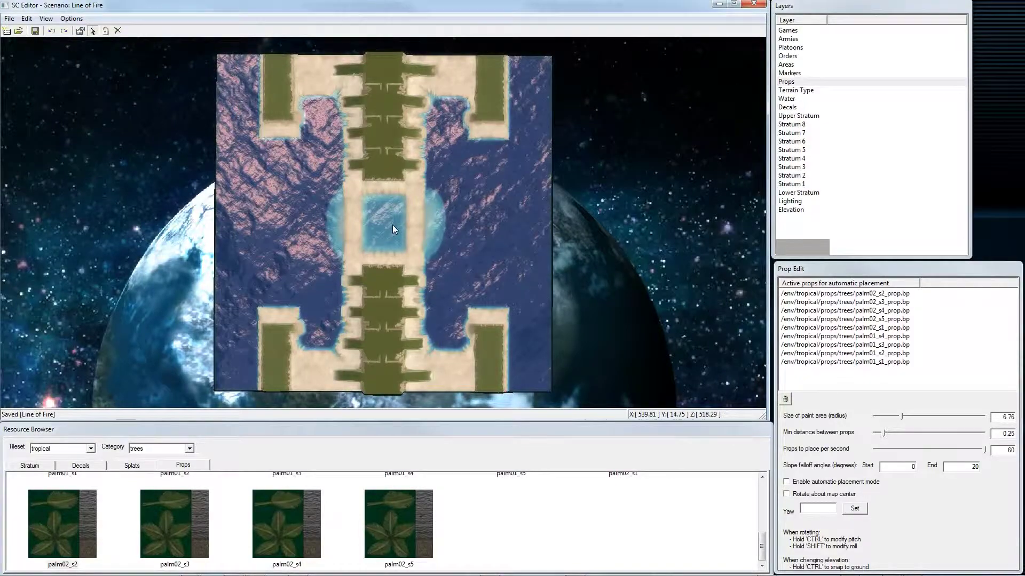